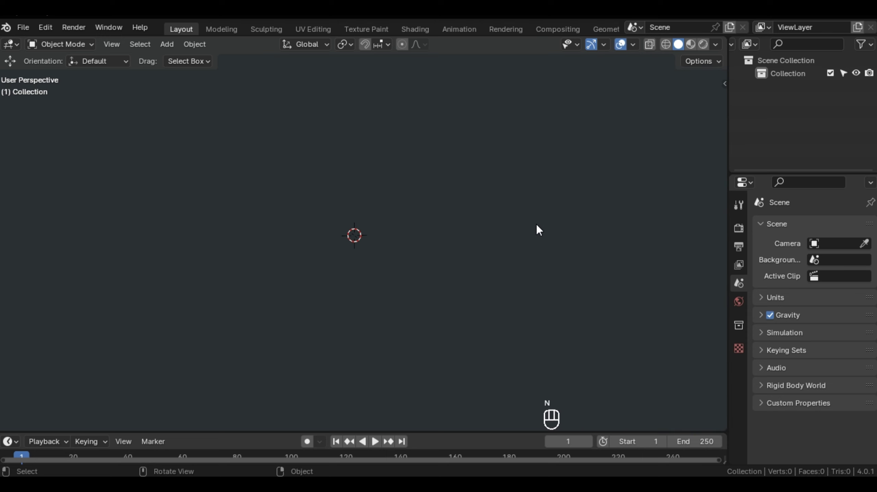
# Step: Hide the sidebar and add a new open-topped cylinder mesh to the empty scene
pyautogui.press('n')
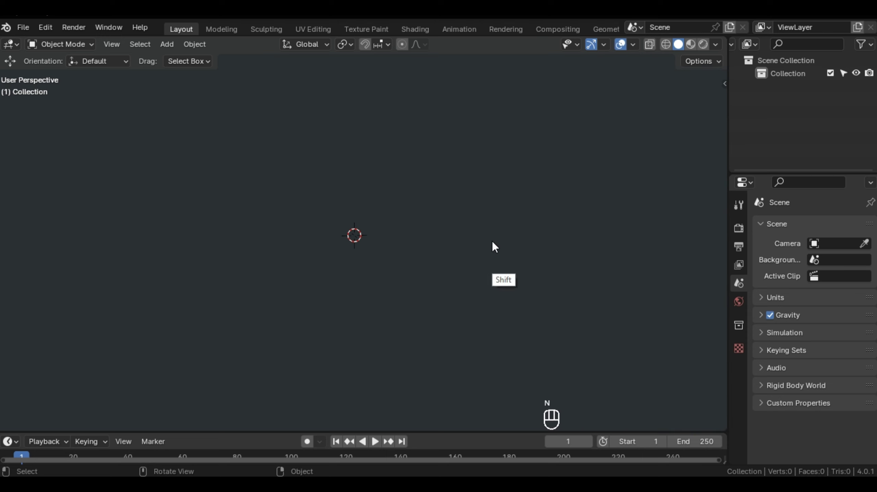
pyautogui.press('shift+a')
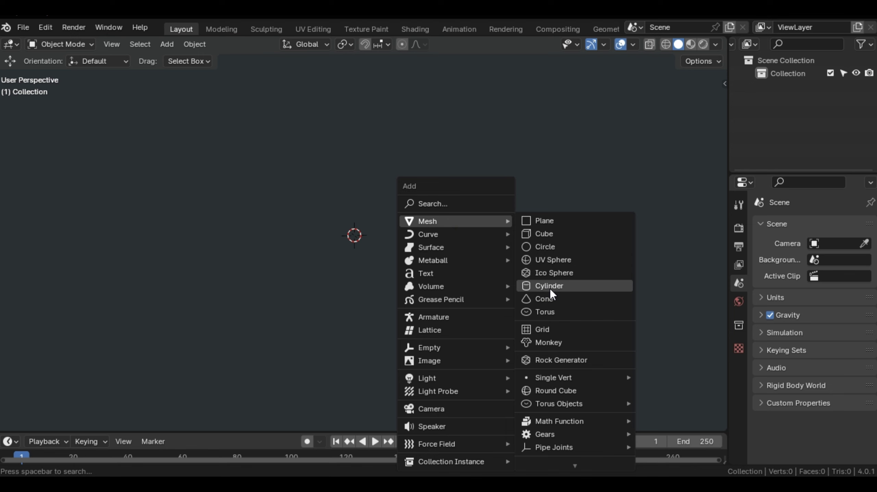
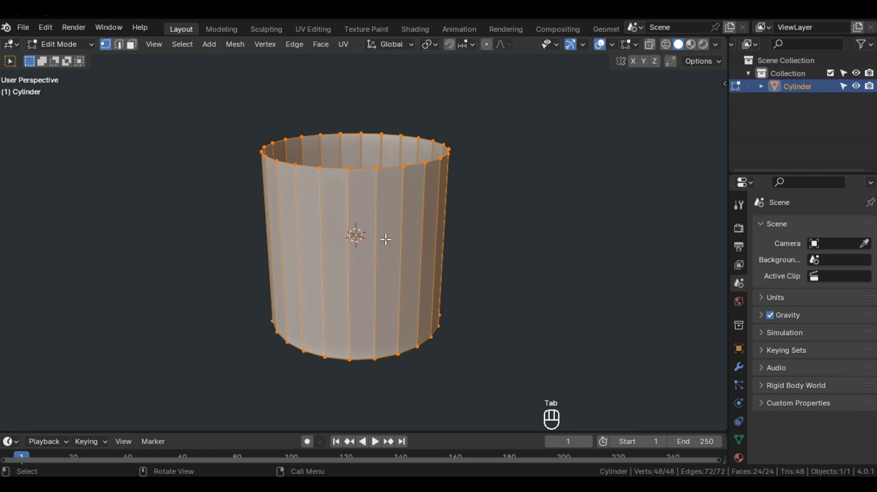
# Step: Enter mesh editing and add horizontal loop cuts around the cylinder walls for the diamond grid
pyautogui.press('ctrl+Tab')
pyautogui.press('ctrl+r')
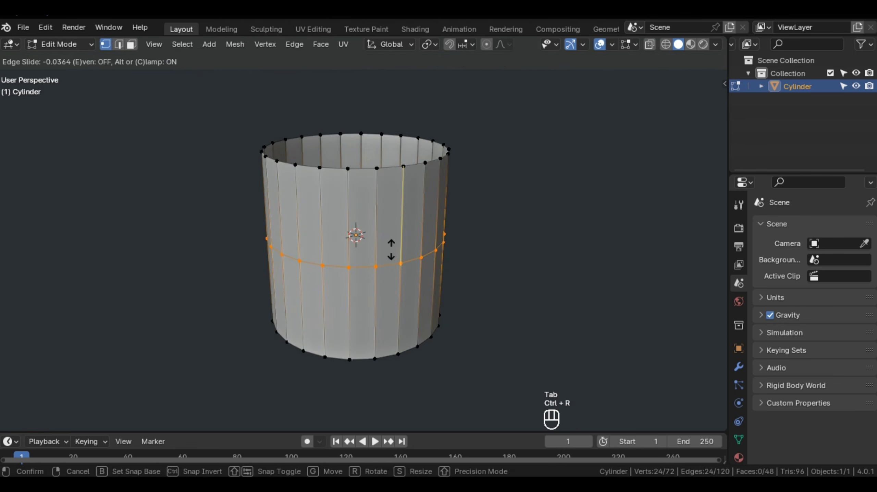
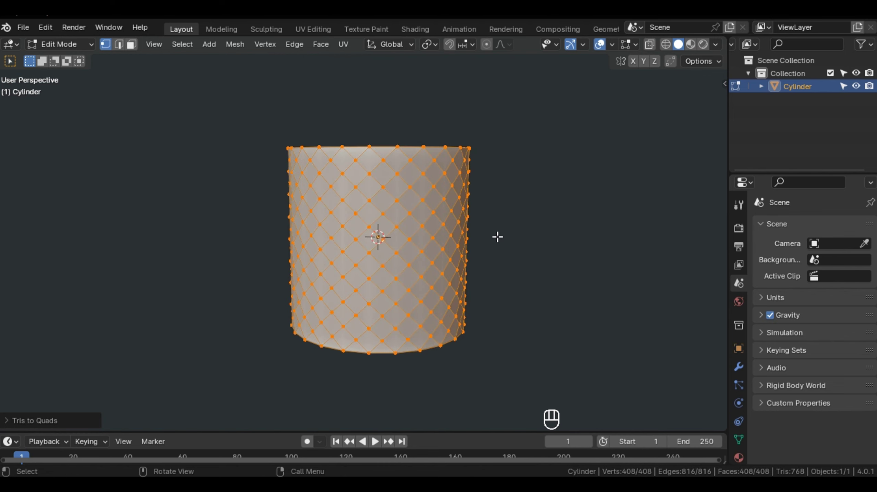
# Step: Inset every diamond face individually and merge each inset to a point to form pyramid spikes
pyautogui.press('i')
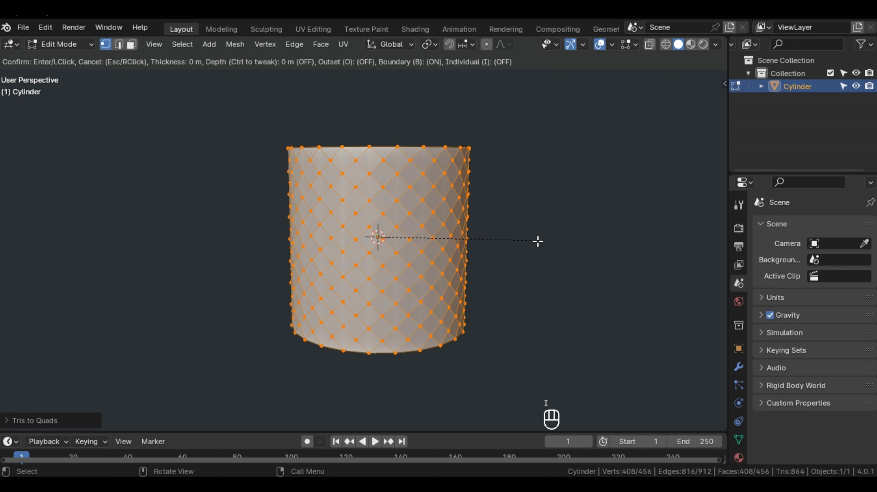
pyautogui.press('i')
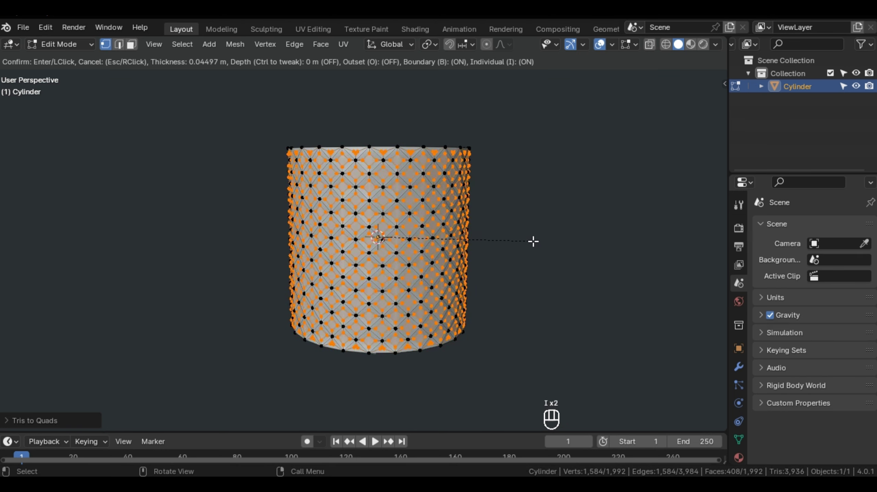
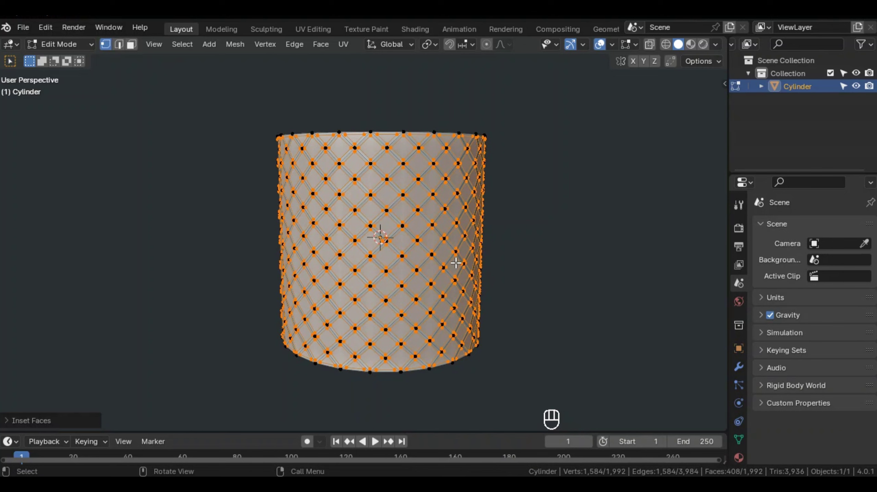
pyautogui.press('m')
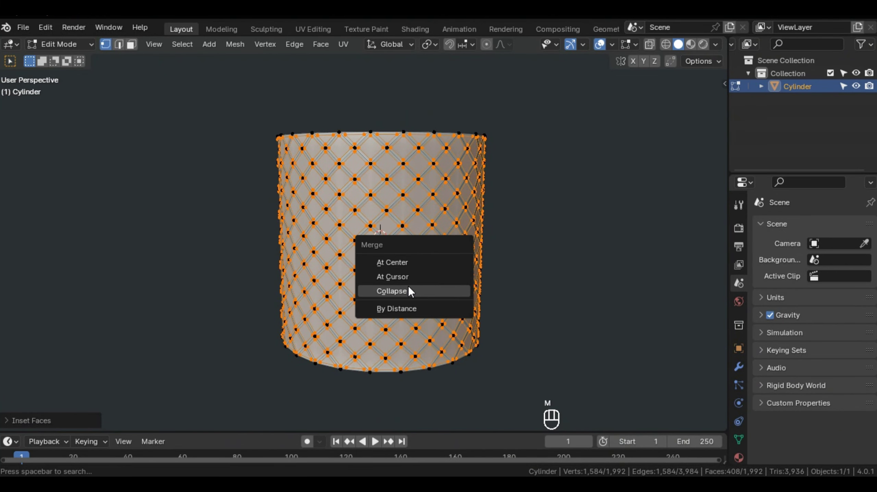
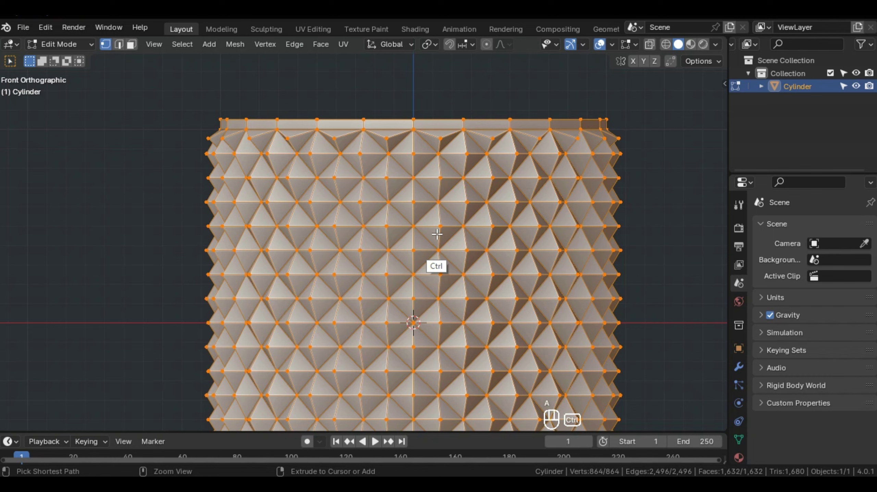
# Step: Bevel all edges of the spiked vase at 0.0136 m width with a single segment
pyautogui.press('ctrl+b')
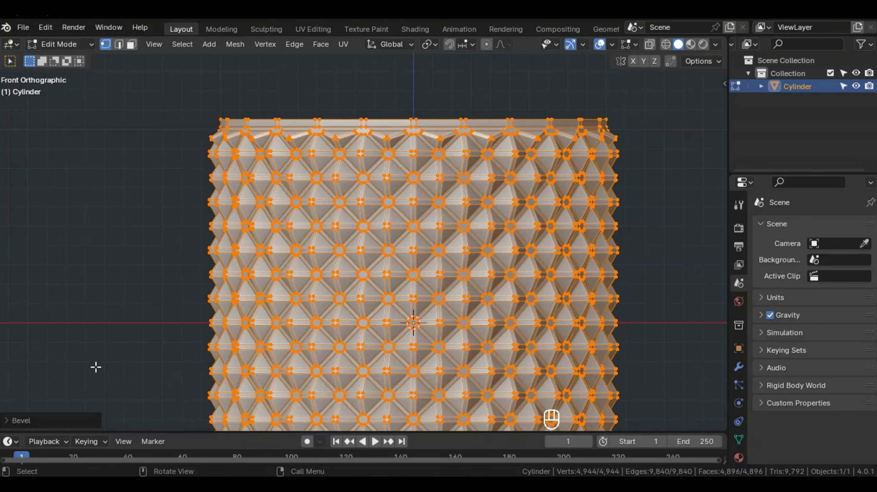
pyautogui.middleClick(24, 420)
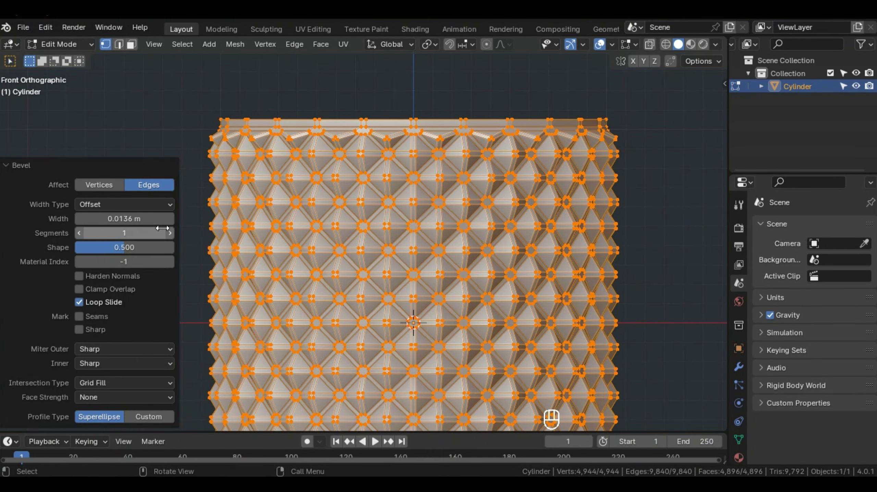
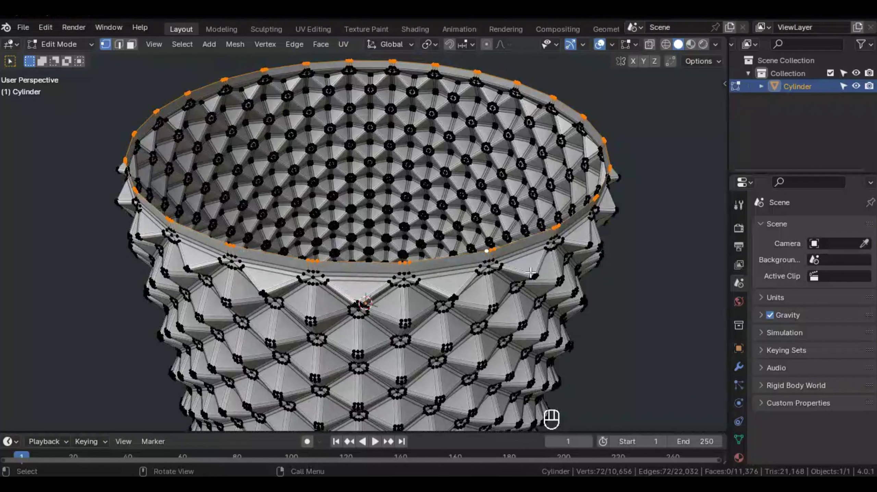
# Step: Extrude the top edge loop, shrink it inward and round it into a true circle
pyautogui.press('e')
pyautogui.press('s')
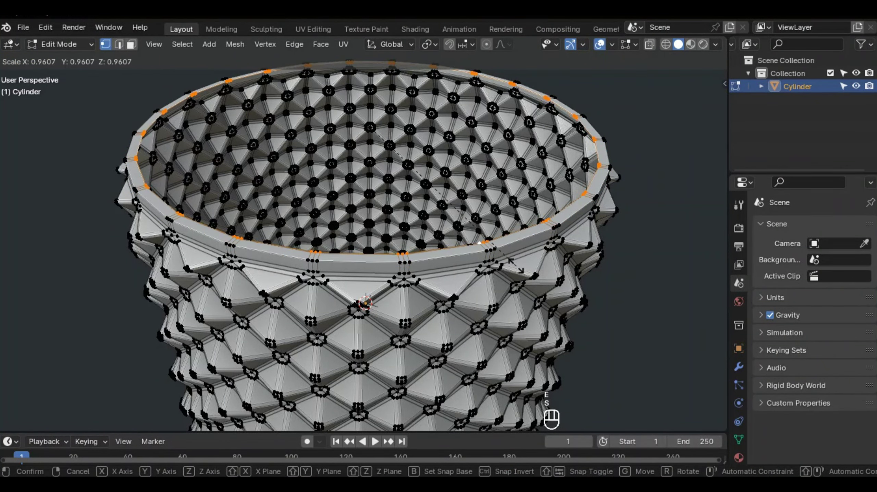
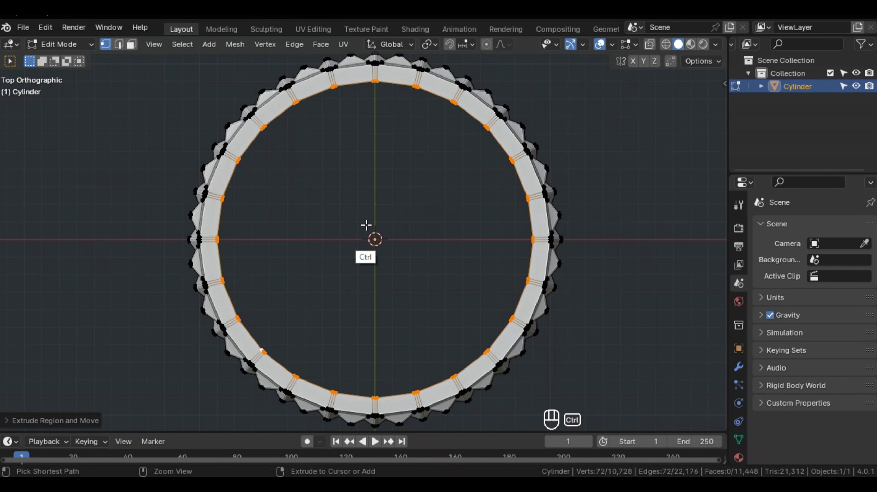
pyautogui.press('ctrl+f')
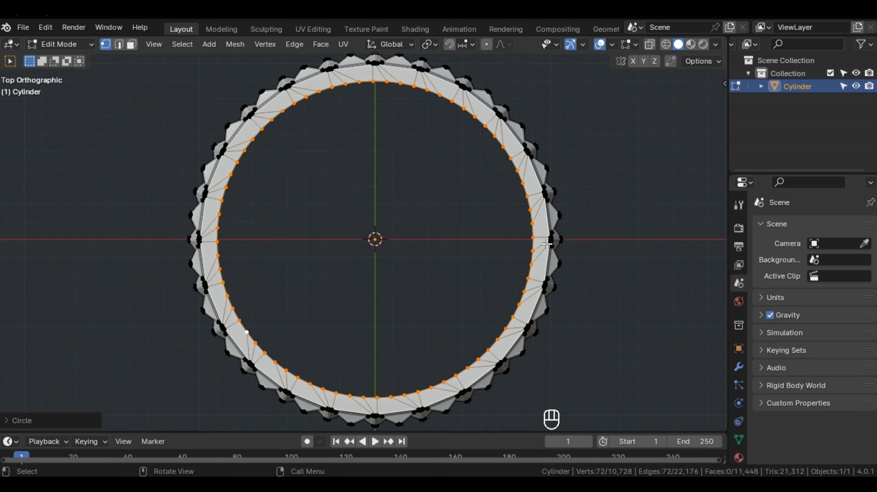
# Step: Rotate the inner rim loop into alignment, then extrude and shrink it again for the flat lip
pyautogui.press('r')
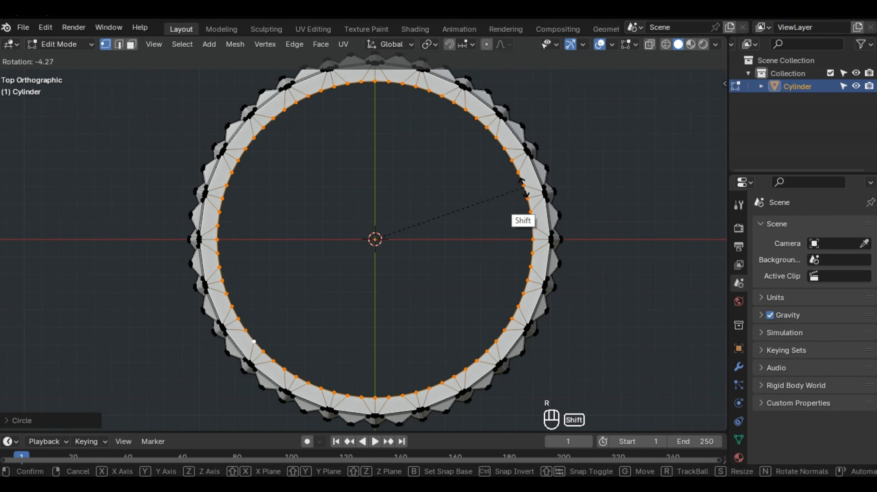
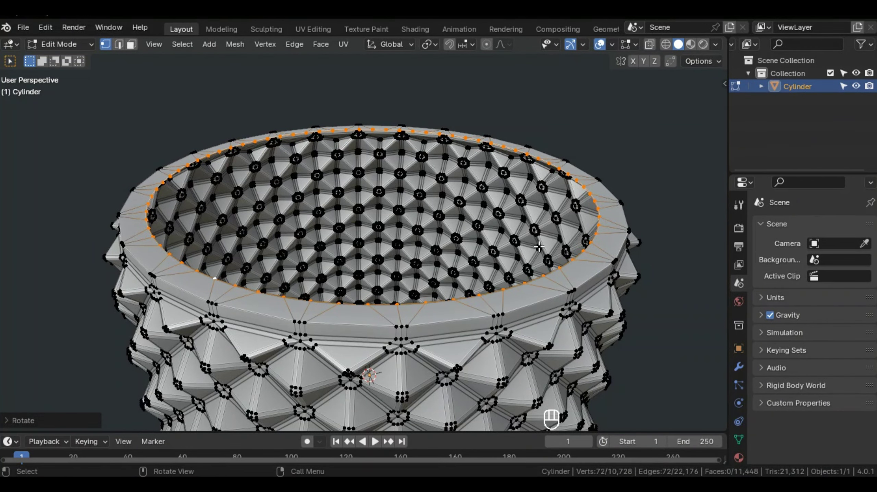
pyautogui.press('e')
pyautogui.press('s')
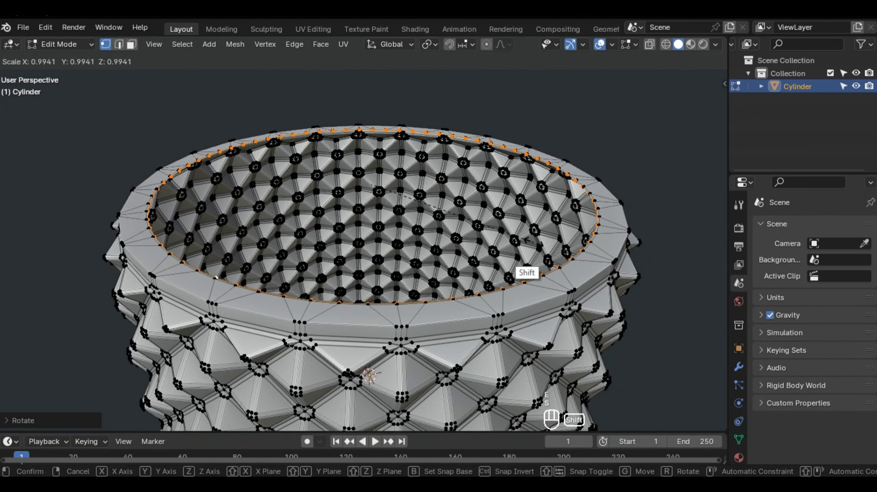
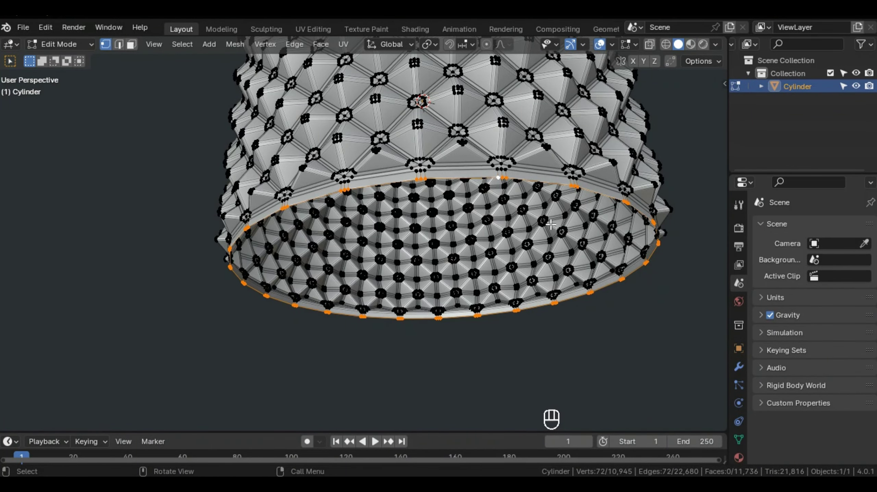
# Step: Extrude an inner ring from the bottom edge loop, round it into a circle, rotate and shrink it
pyautogui.press('e')
pyautogui.press('s')
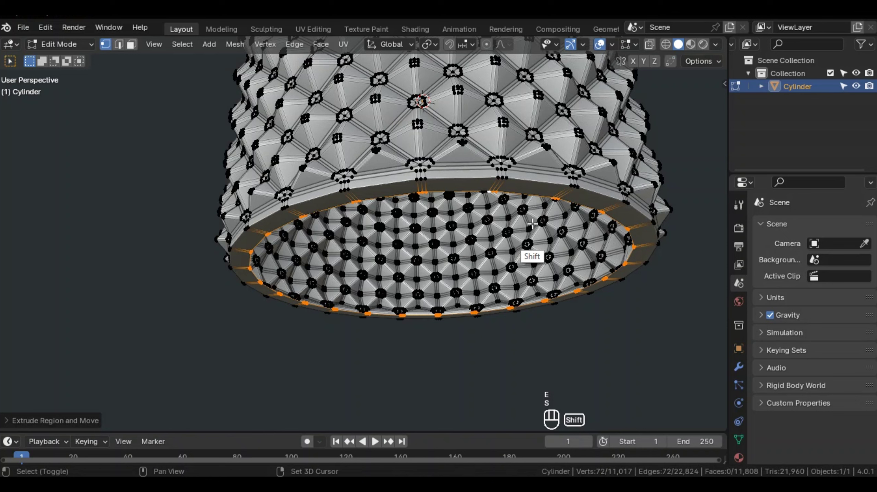
pyautogui.press('`')
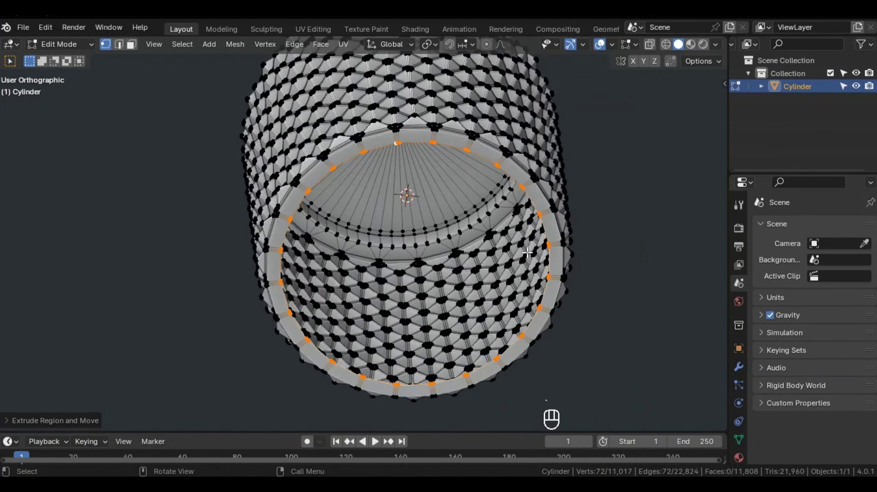
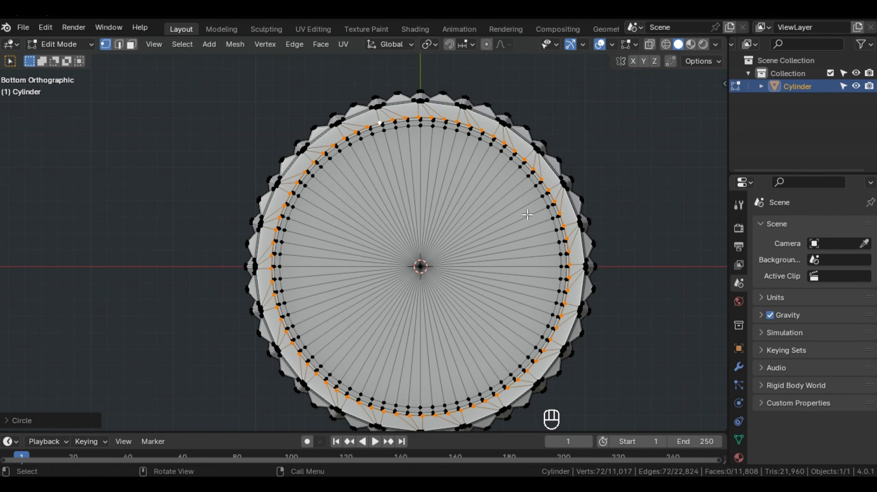
pyautogui.press('r')
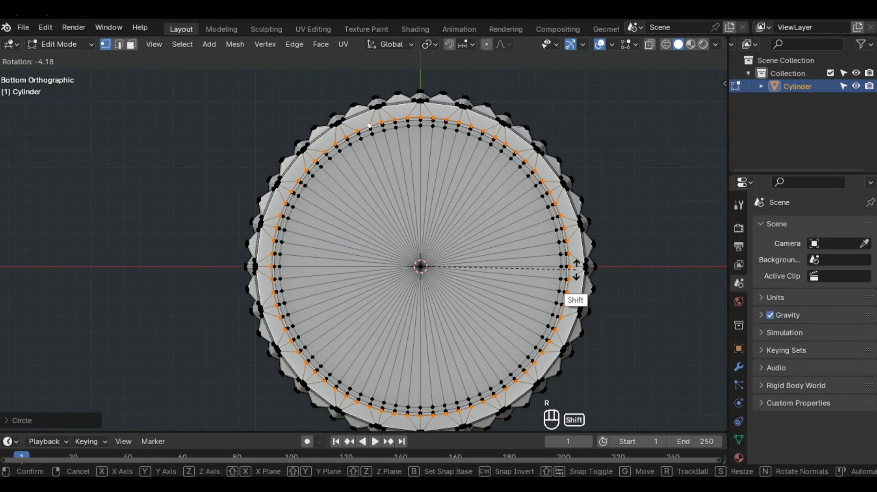
pyautogui.press('s')
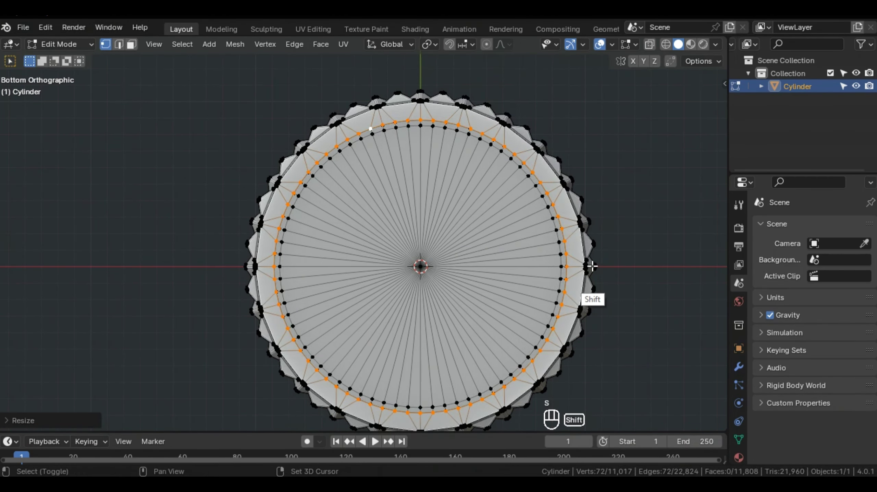
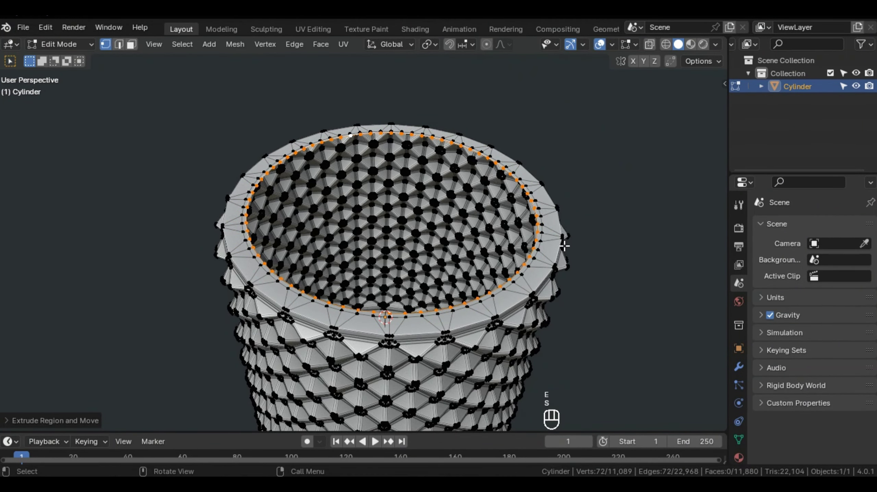
# Step: Extrude the top loop straight up, step it inward twice and merge at centre to cap the lip
pyautogui.press('e')
pyautogui.press('z')
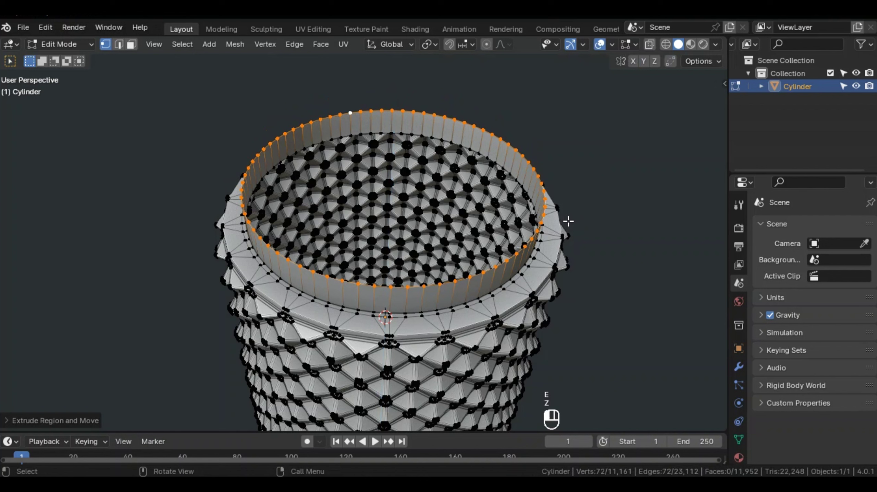
pyautogui.press('e')
pyautogui.press('s')
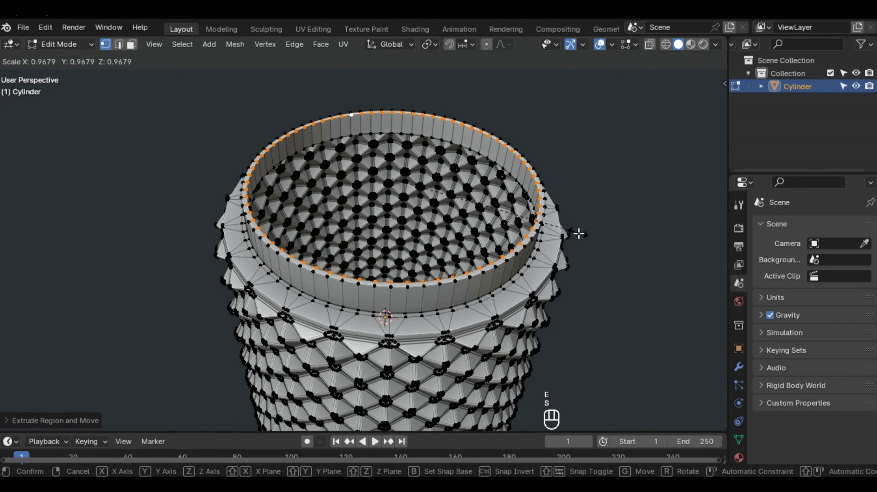
pyautogui.press('e')
pyautogui.press('s')
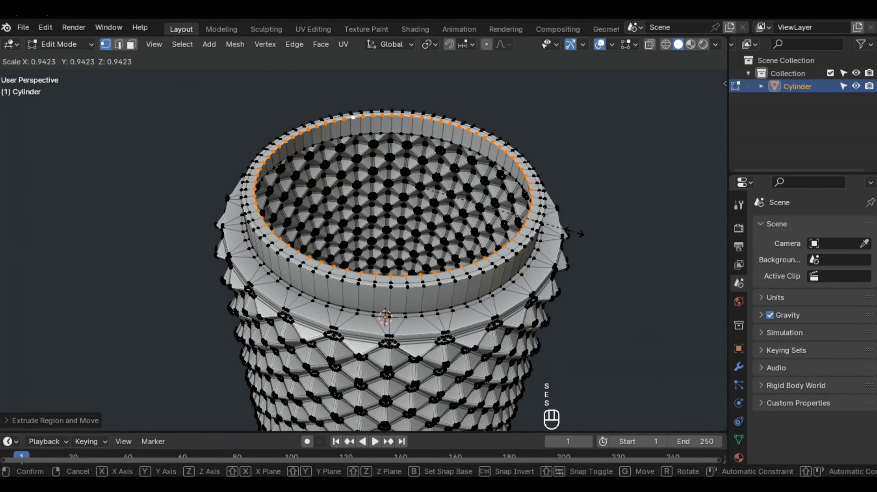
pyautogui.press('m')
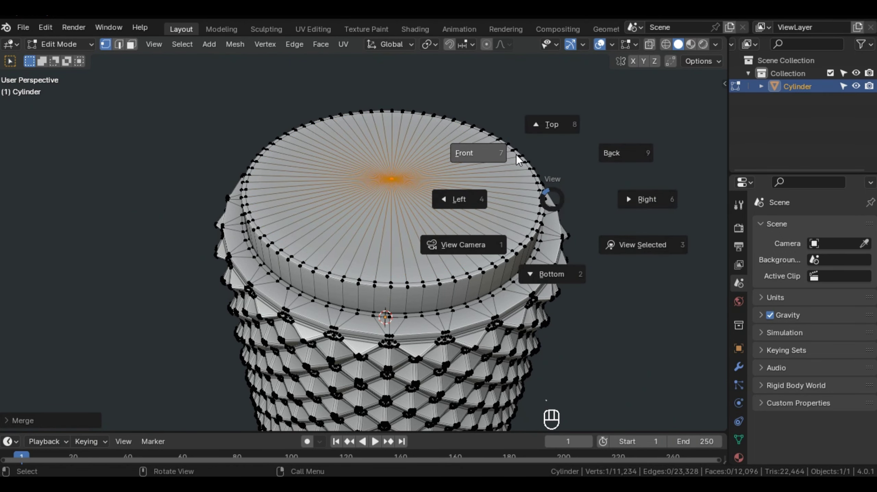
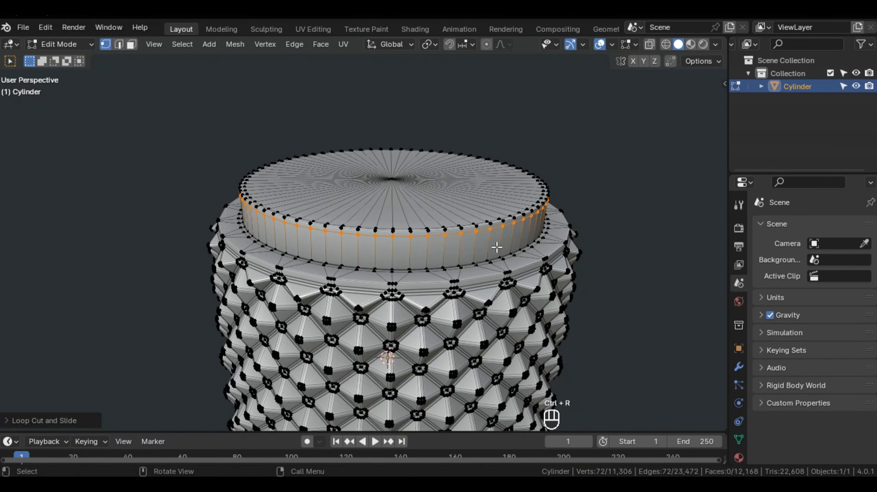
# Step: Add edge loops near the lip base and just below its top to sharpen the rim edges
pyautogui.press('ctrl+r')
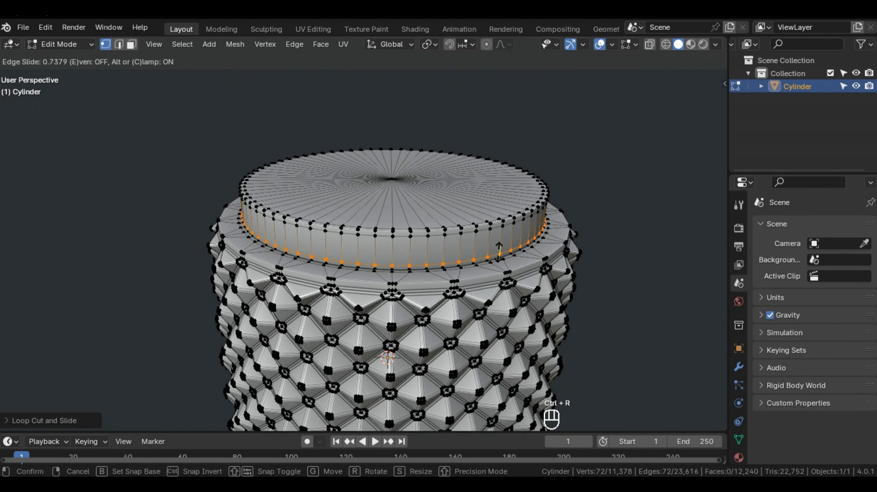
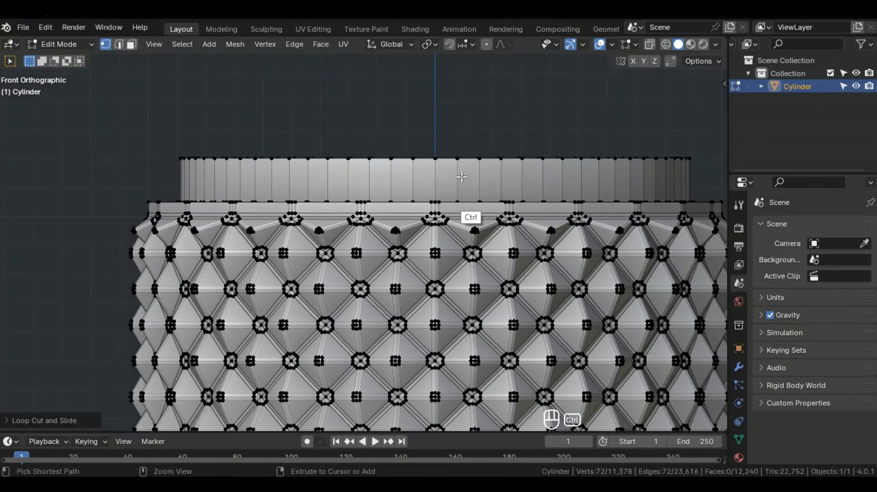
pyautogui.press('ctrl+r')
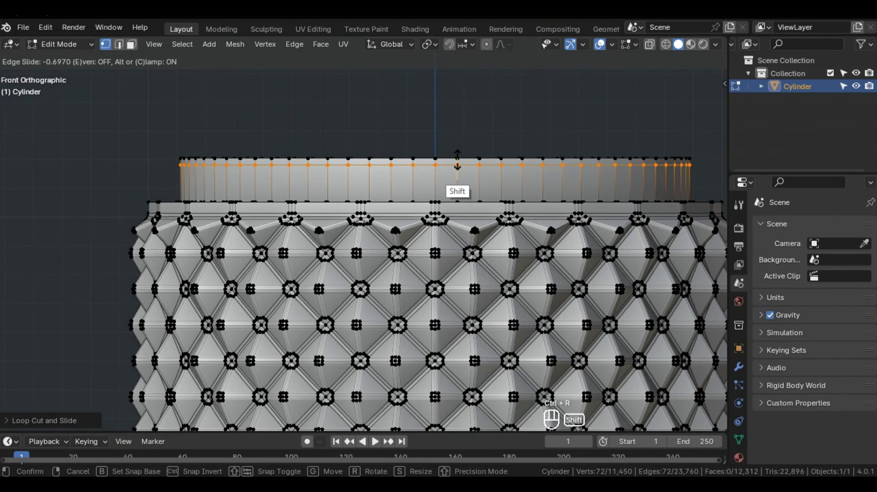
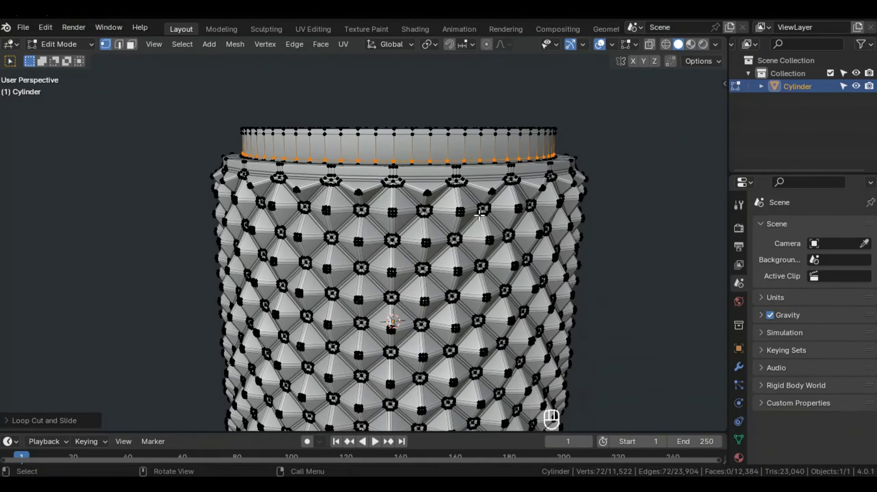
# Step: In Object Mode, add a Subdivision Surface modifier from the Generate group to the vase
pyautogui.press('Tab')
pyautogui.moveTo(475, 277); pyautogui.dragTo(470, 320)
pyautogui.moveTo(472, 253); pyautogui.dragTo(471, 241)
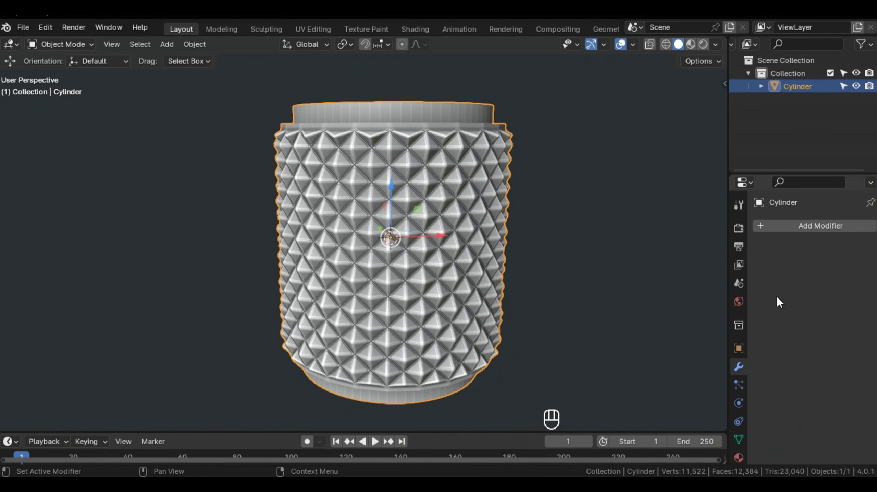
pyautogui.moveTo(793, 231); pyautogui.dragTo(765, 280)
pyautogui.moveTo(765, 280); pyautogui.dragTo(630, 225)
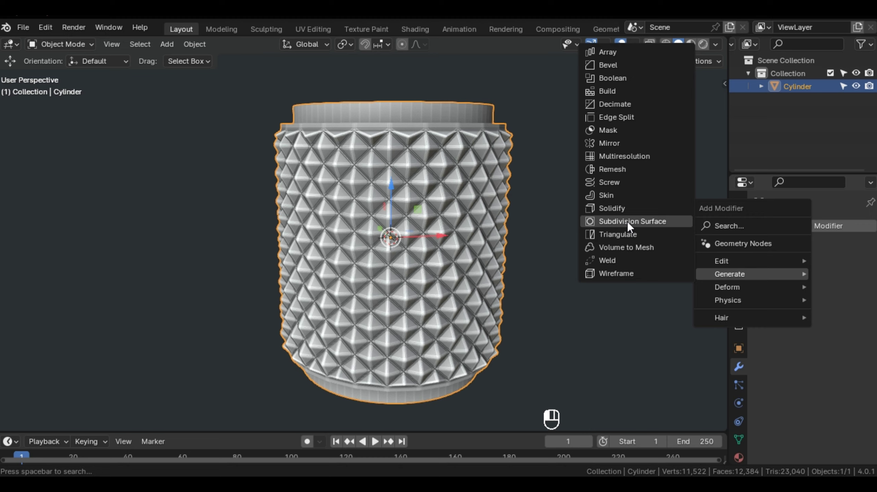
pyautogui.moveTo(388, 251); pyautogui.dragTo(420, 246)
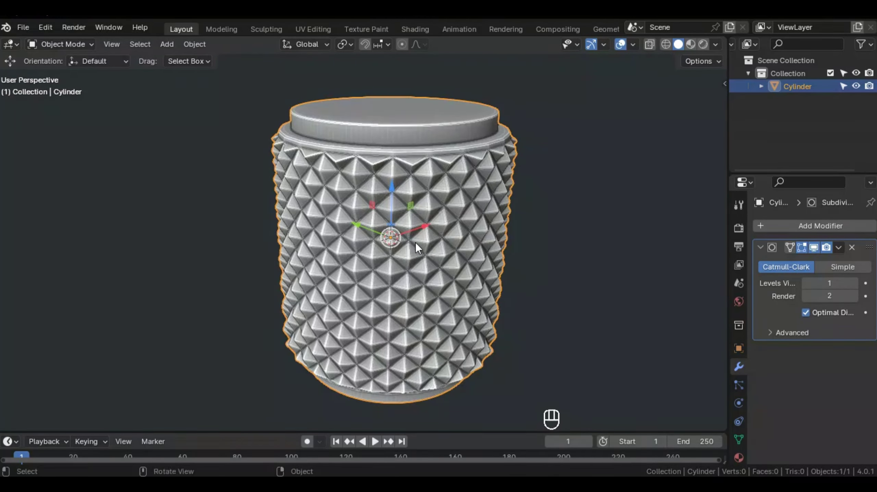
# Step: Raise the modifier's viewport levels to 2 so the spiked surface and lip display smoothly
pyautogui.middleClick(439, 222)
pyautogui.moveTo(433, 237); pyautogui.dragTo(420, 264)
pyautogui.moveTo(444, 219); pyautogui.dragTo(444, 207)
pyautogui.moveTo(418, 231); pyautogui.dragTo(383, 248)
pyautogui.middleClick(383, 248)
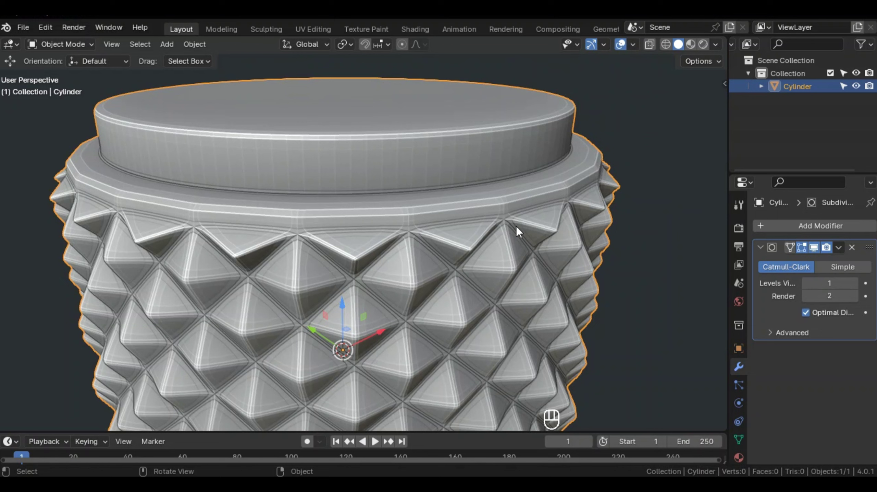
pyautogui.rightClick(803, 287)
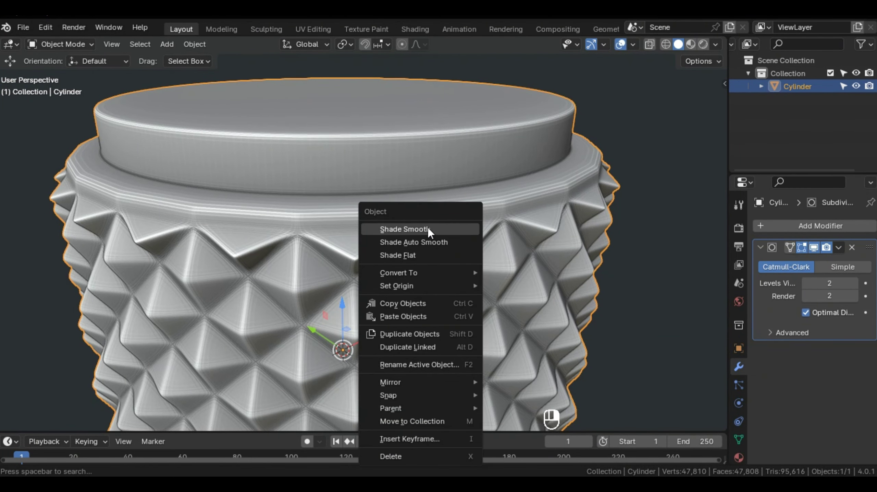
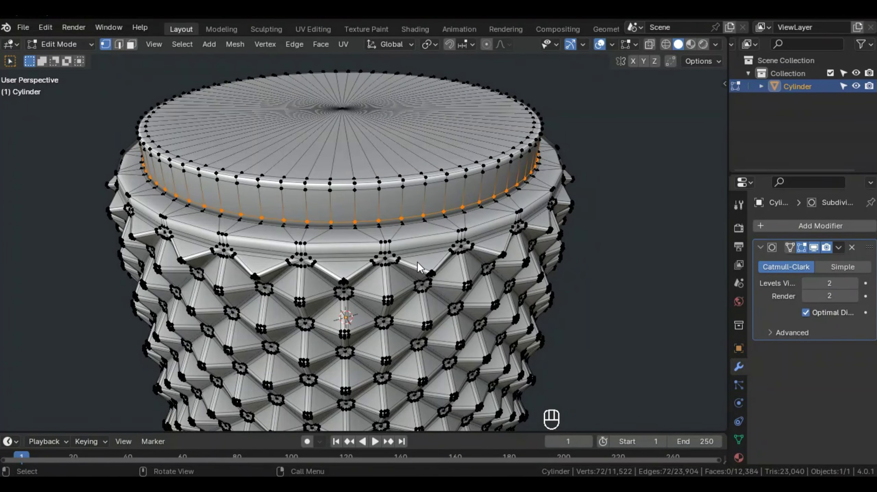
# Step: Leave editing and orbit around the finished smoothed vase to inspect the pattern and lip rim
pyautogui.press('ctrl+Tab')
pyautogui.moveTo(430, 258); pyautogui.dragTo(415, 295)
pyautogui.moveTo(436, 239); pyautogui.dragTo(428, 245)
pyautogui.moveTo(436, 225); pyautogui.dragTo(454, 216)
pyautogui.moveTo(721, 49); pyautogui.dragTo(422, 236)
pyautogui.moveTo(423, 237); pyautogui.dragTo(542, 238)
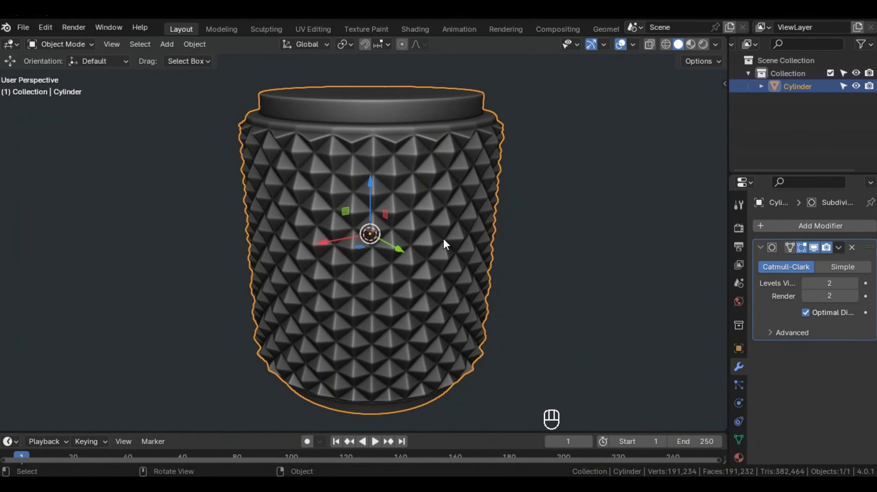